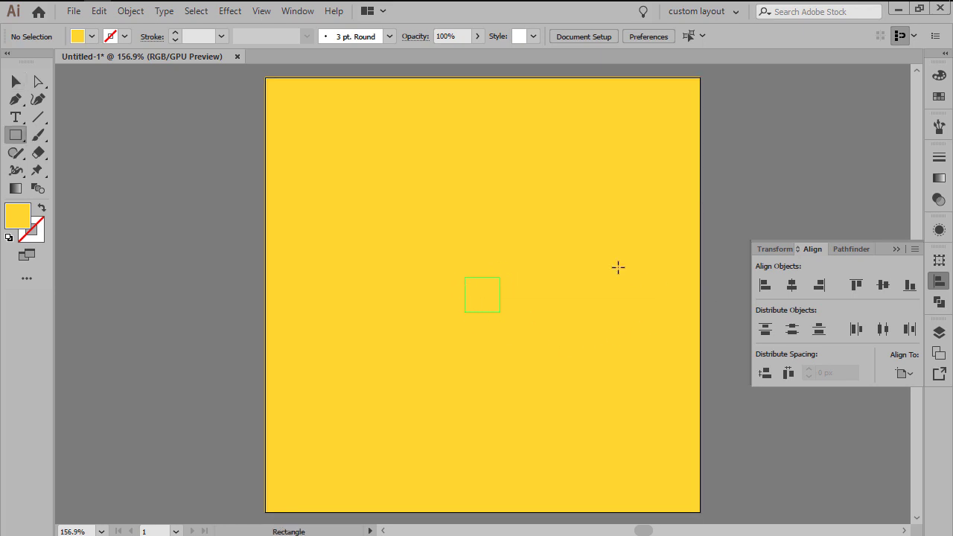
# - Draw a full-width white rectangle across the yellow tile and set its opacity to 48%
pyautogui.press('m')
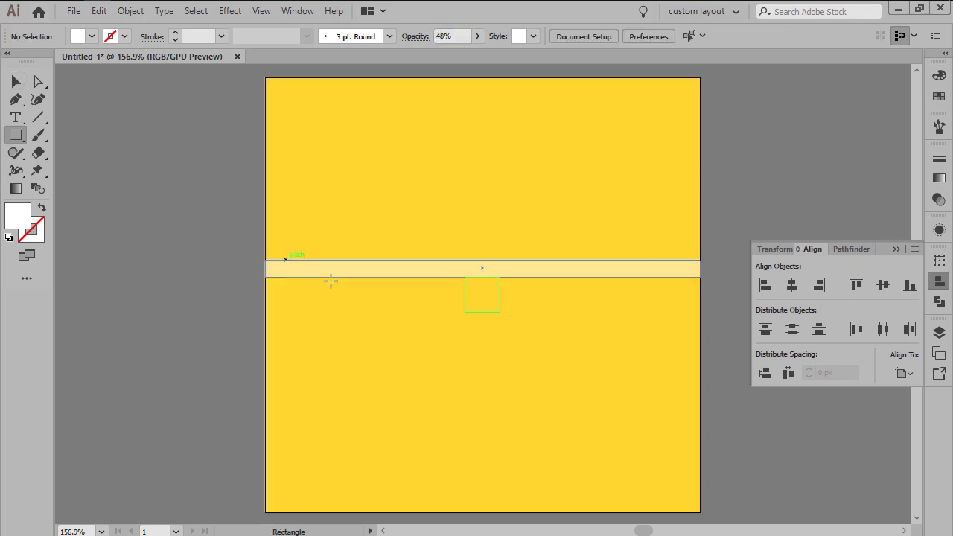
# - Shift the bar's top anchor points left so it becomes a slanted parallelogram stripe
pyautogui.press('m')
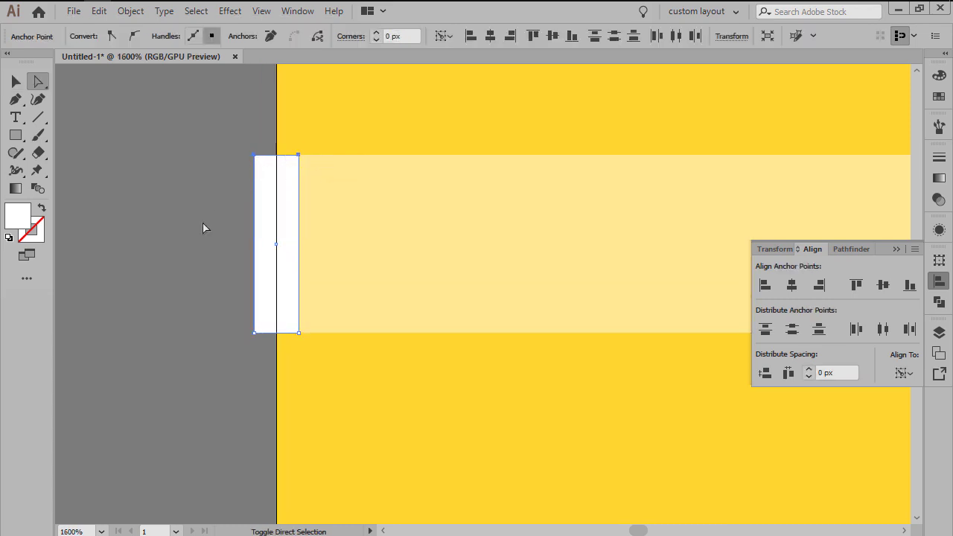
pyautogui.press('a')
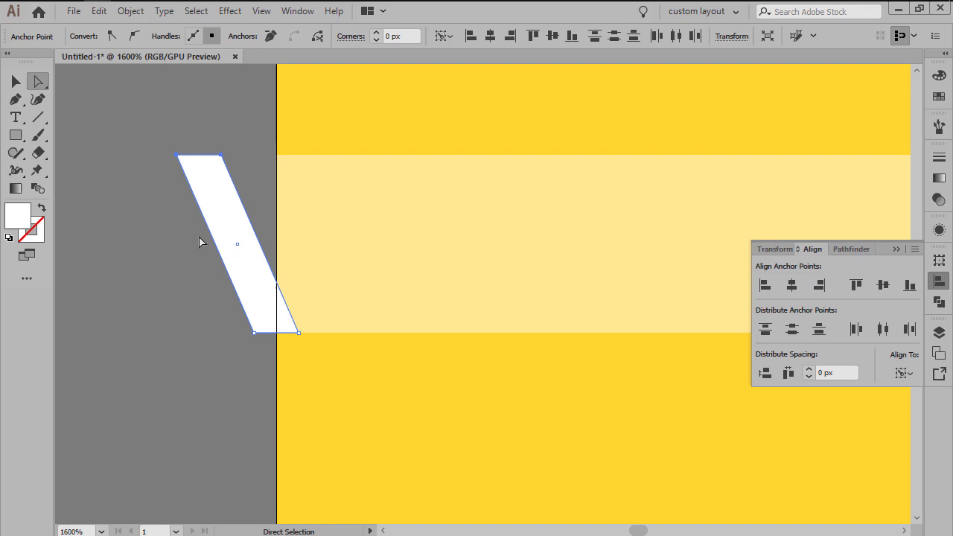
pyautogui.press('<')
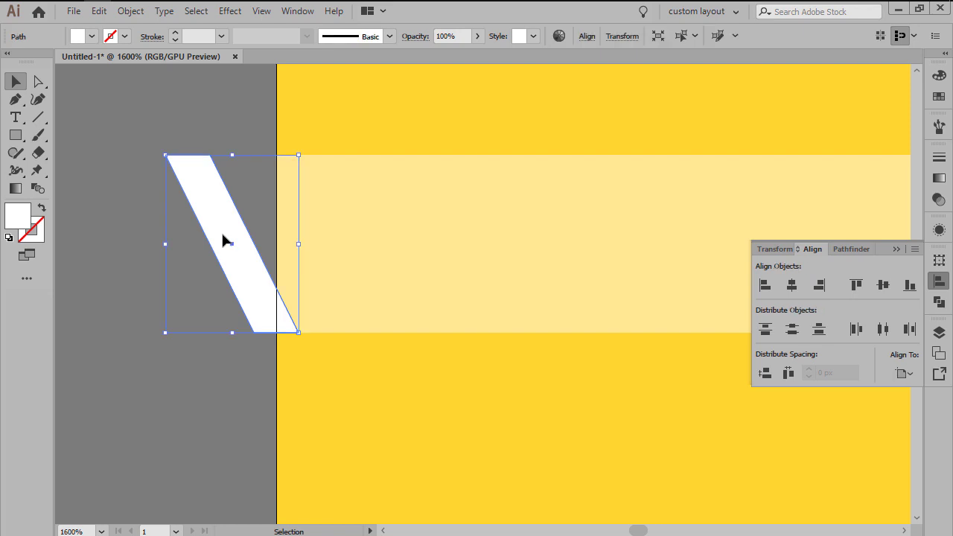
# - Duplicate the diagonal stripe repeatedly across the band's width and group the stripes
pyautogui.click(274, 243)
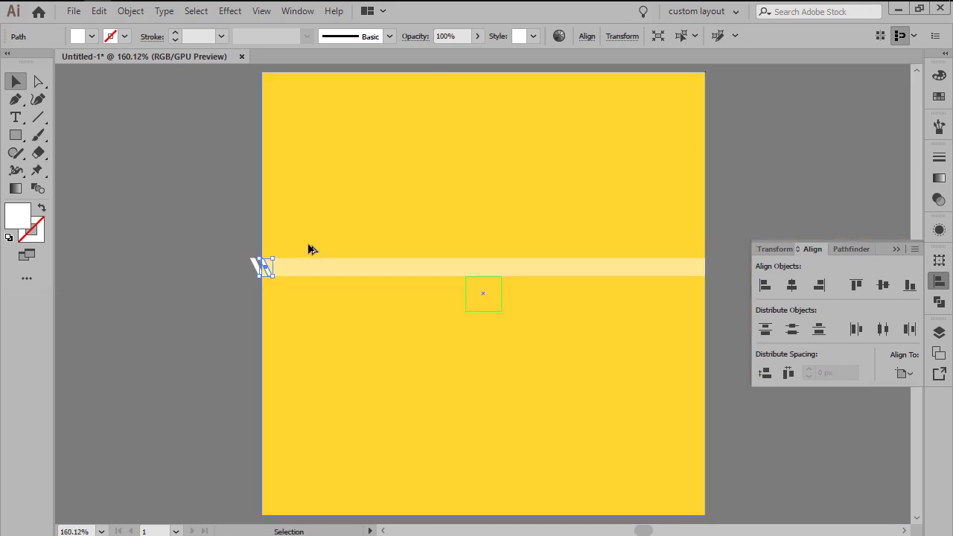
pyautogui.press('ctrl+d')
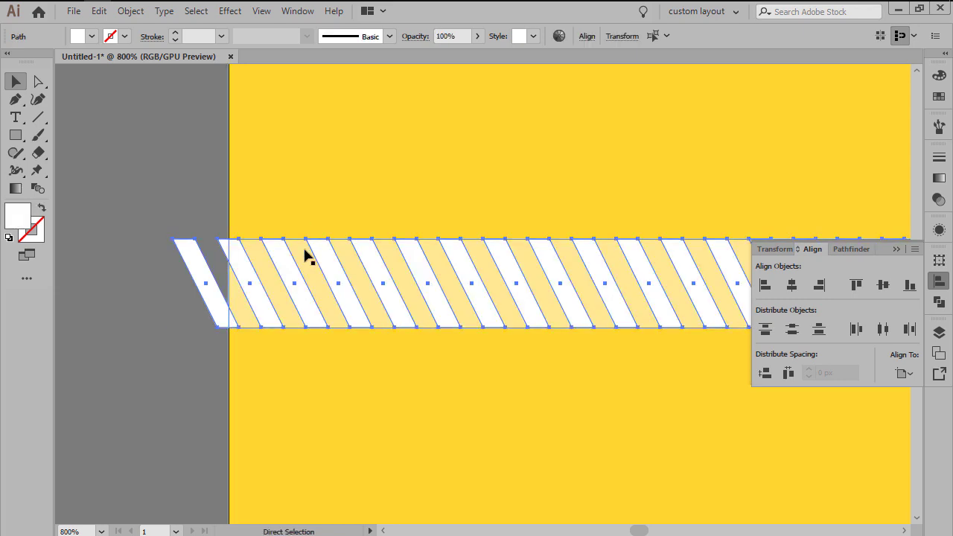
pyautogui.press('ctrl+g')
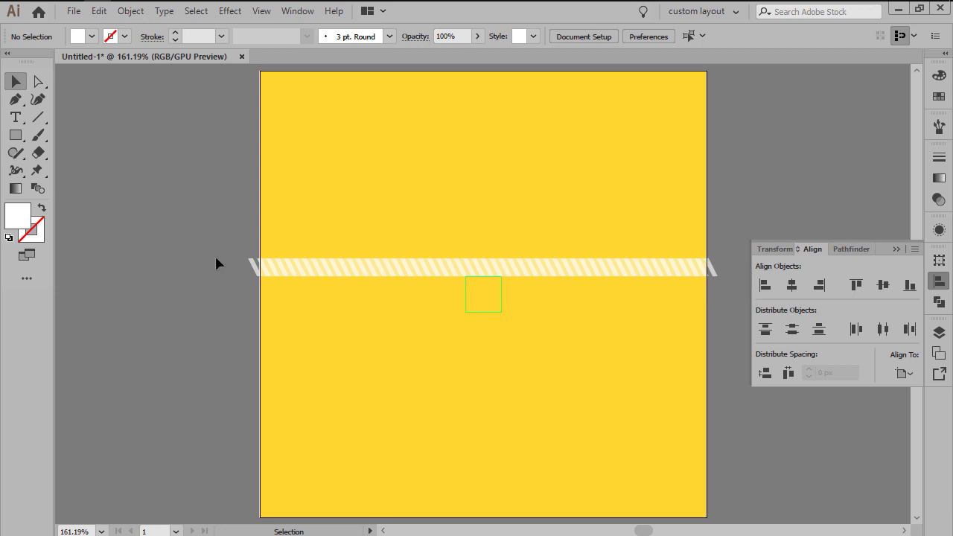
# - Copy the striped band below the first and start a 4×16 px dark stripe rectangle
pyautogui.click(215, 225)
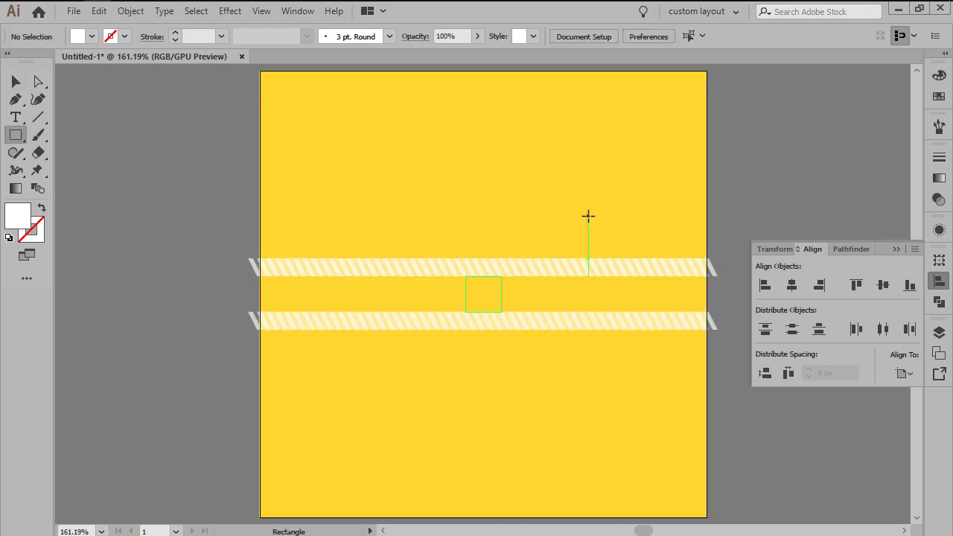
pyautogui.press('m')
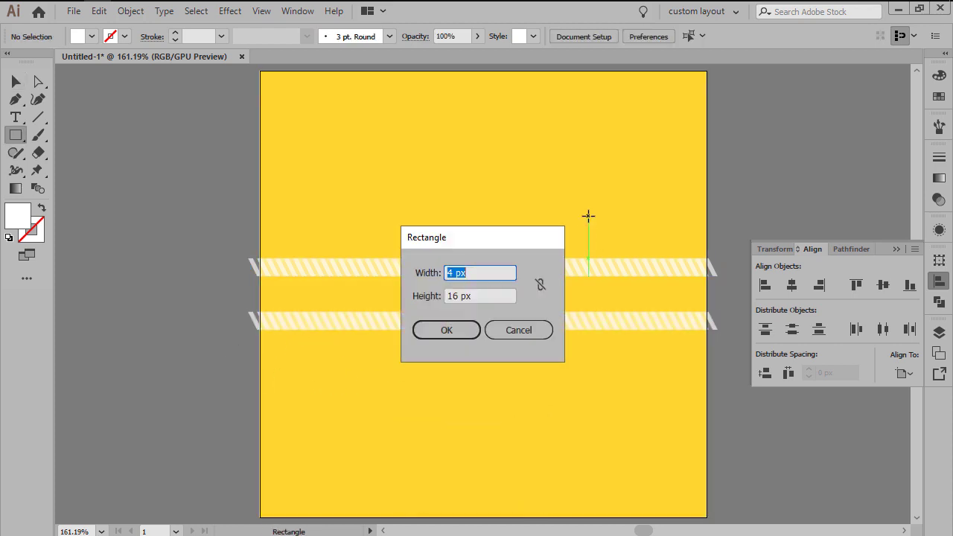
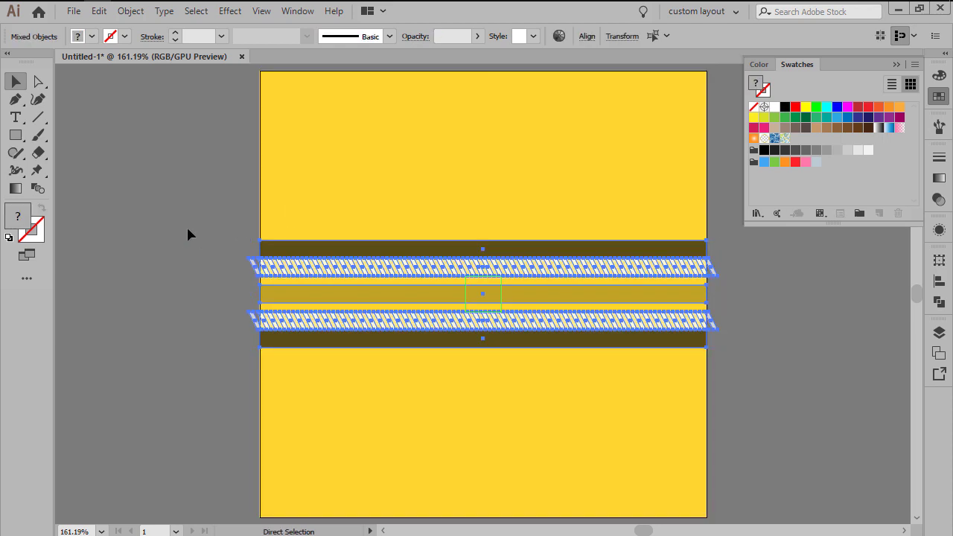
# - Rotate a copy of all horizontal bands 90° about the tile centre to form a plaid cross
pyautogui.press('ctrl+c')
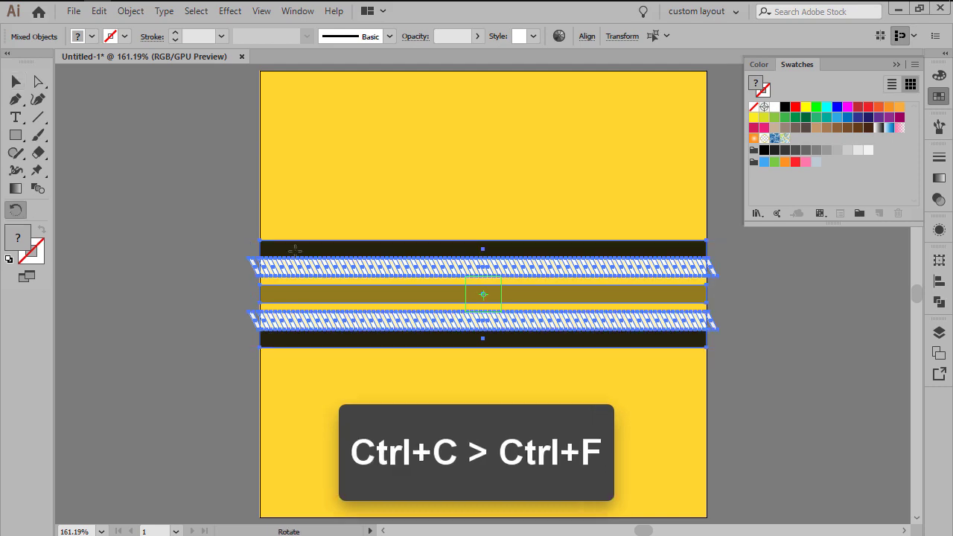
pyautogui.press('r')
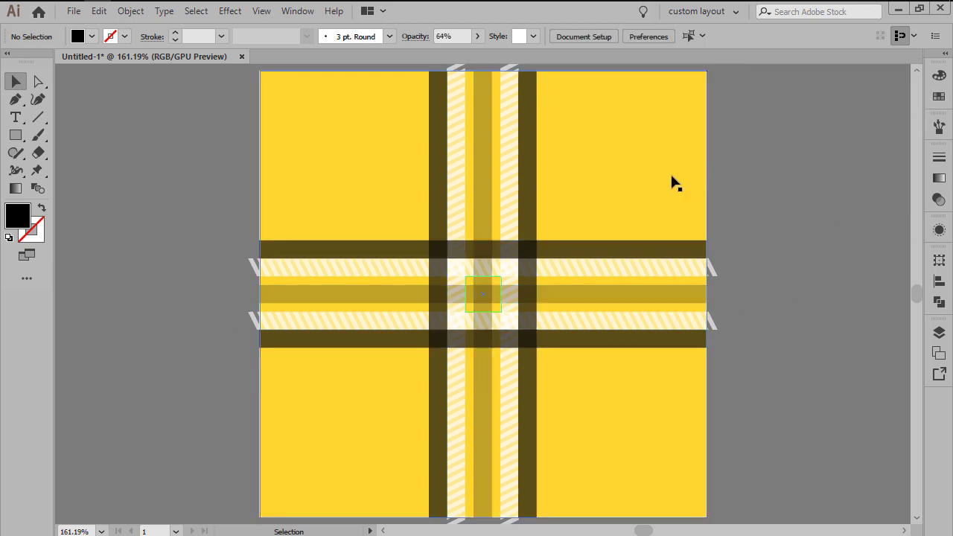
# - Copy the yellow square in front of everything to use as a clipping mask for the stripes
pyautogui.press('ctrl+a')
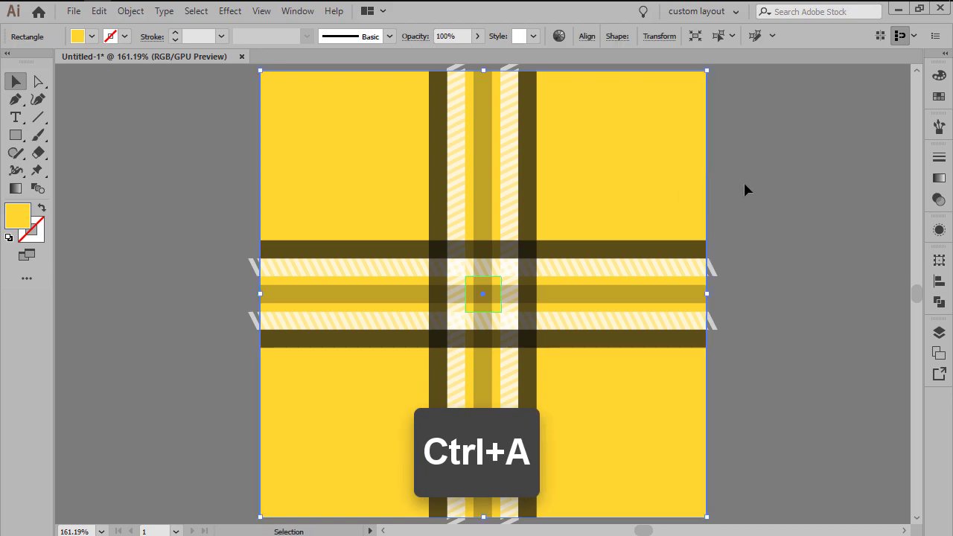
pyautogui.press('ctrl+g')
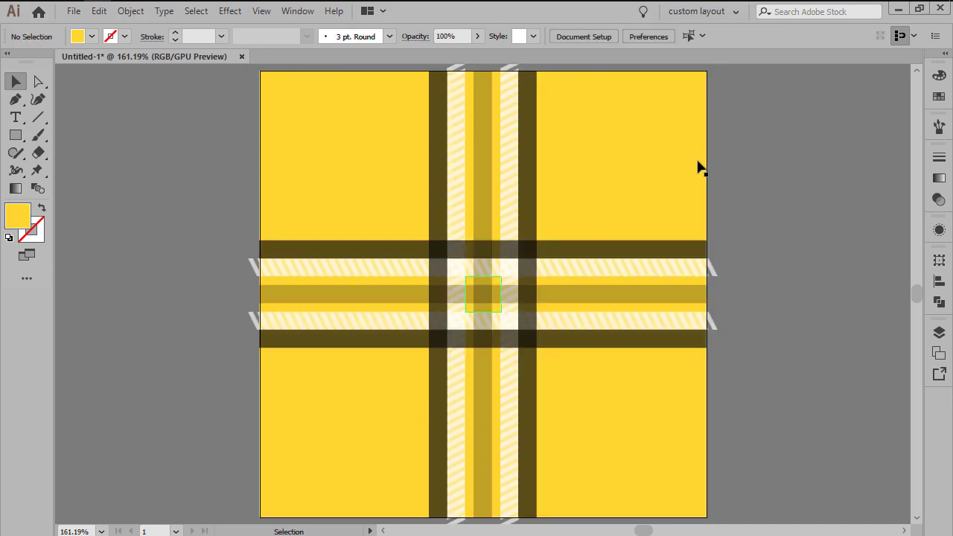
pyautogui.press('ctrl+c')
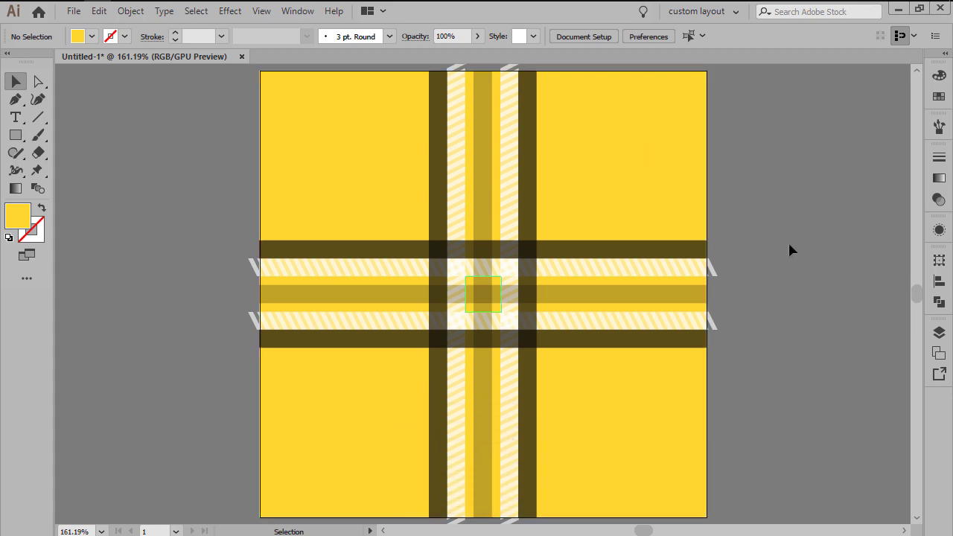
pyautogui.press('ctrl+f')
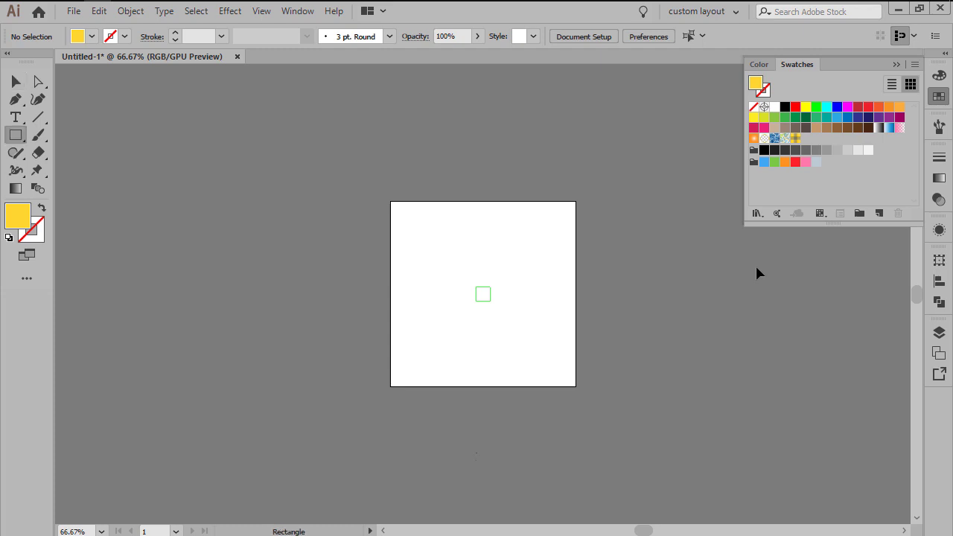
# - Start a rectangle with the new plaid pattern swatch as its fill
pyautogui.press('m')
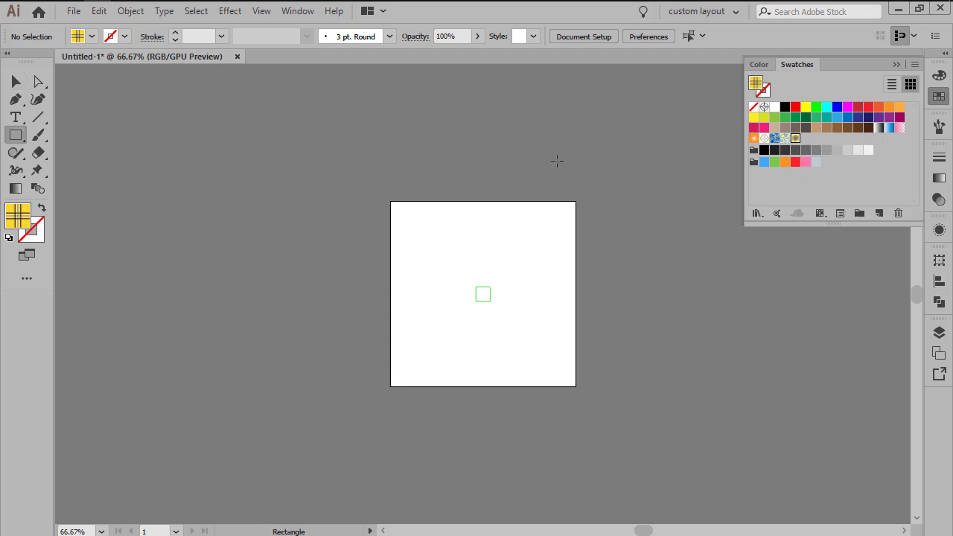